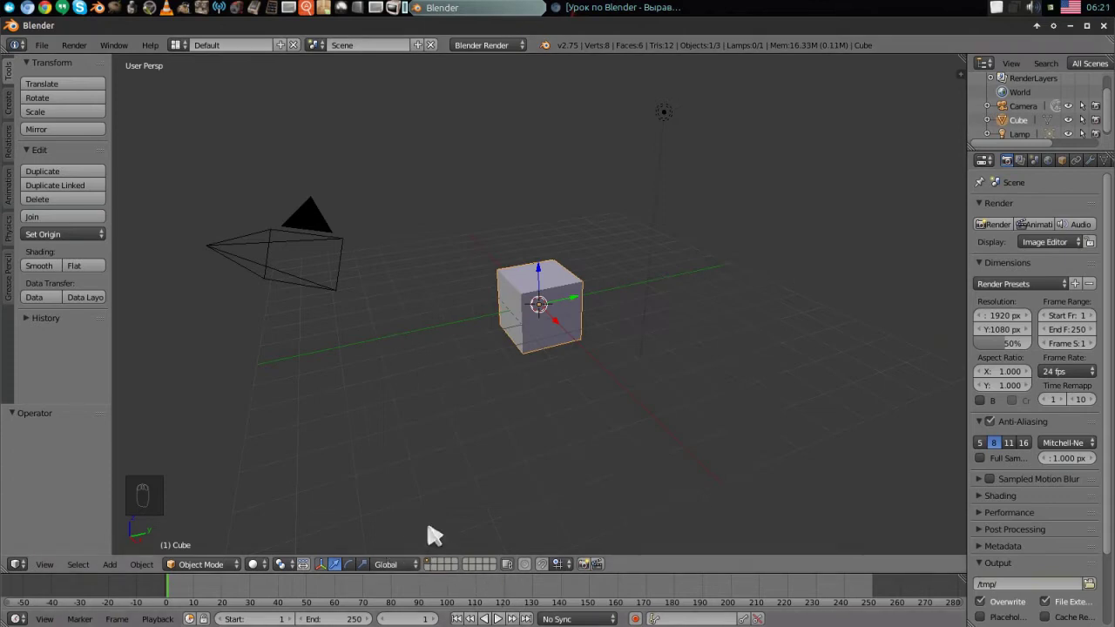
Step: Duplicate the cube repeatedly with Shift+D, spreading the copies around the scene
{"action": "left_click_drag", "start_coordinate": [539, 353], "coordinate": [595, 377]}
{"action": "key", "text": "shift+d"}
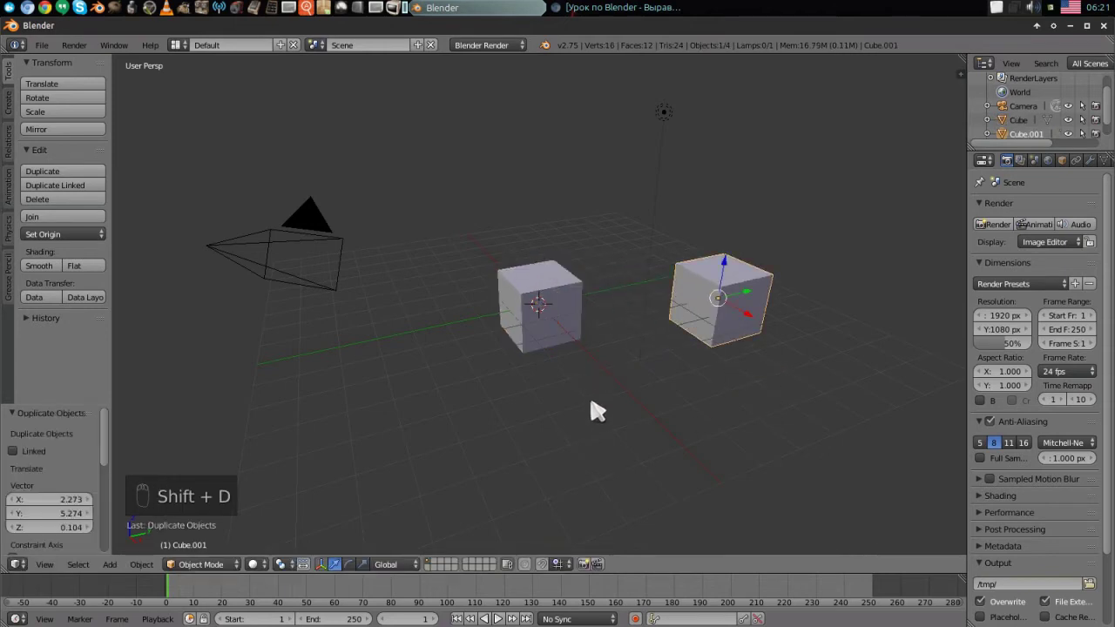
{"action": "key", "text": "shift+d"}
{"action": "left_click_drag", "start_coordinate": [548, 330], "coordinate": [553, 439]}
{"action": "key", "text": "shift+d"}
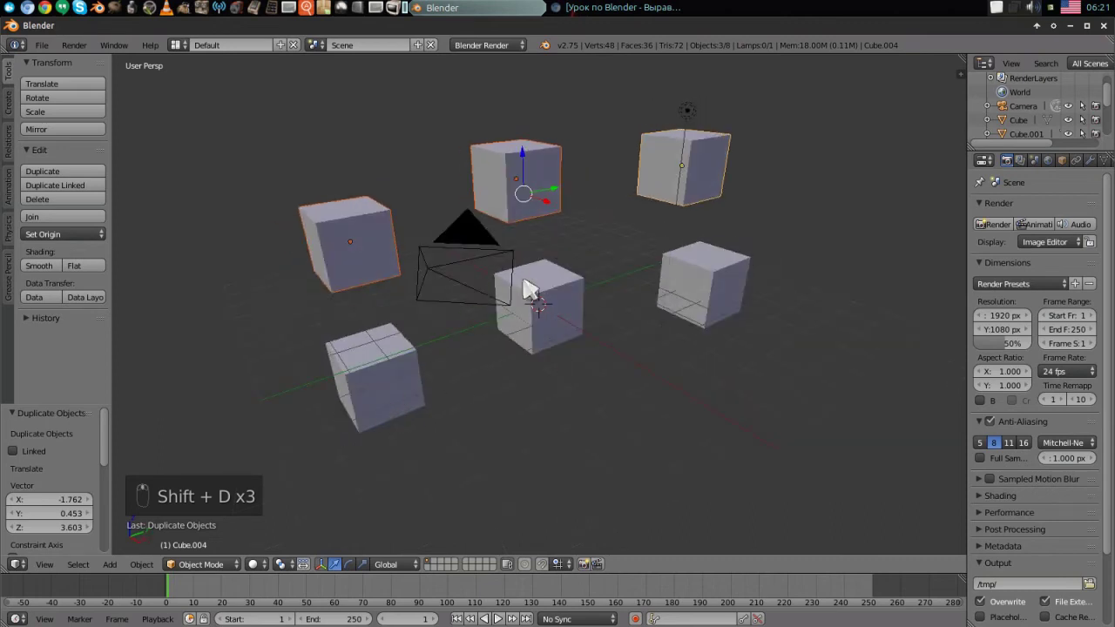
Step: Clear the selection and box-select the cube on the left
{"action": "left_click", "coordinate": [453, 316]}
{"action": "left_click_drag", "start_coordinate": [340, 271], "coordinate": [466, 290]}
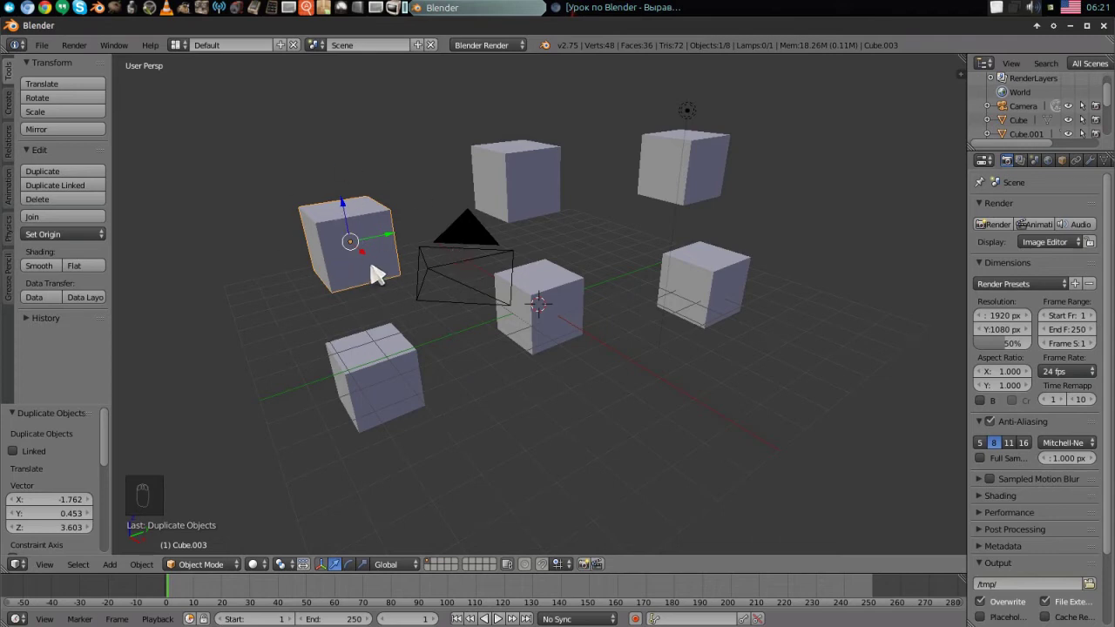
Step: Move the left cube to a different scene layer via the M layer popup
{"action": "key", "text": "m"}
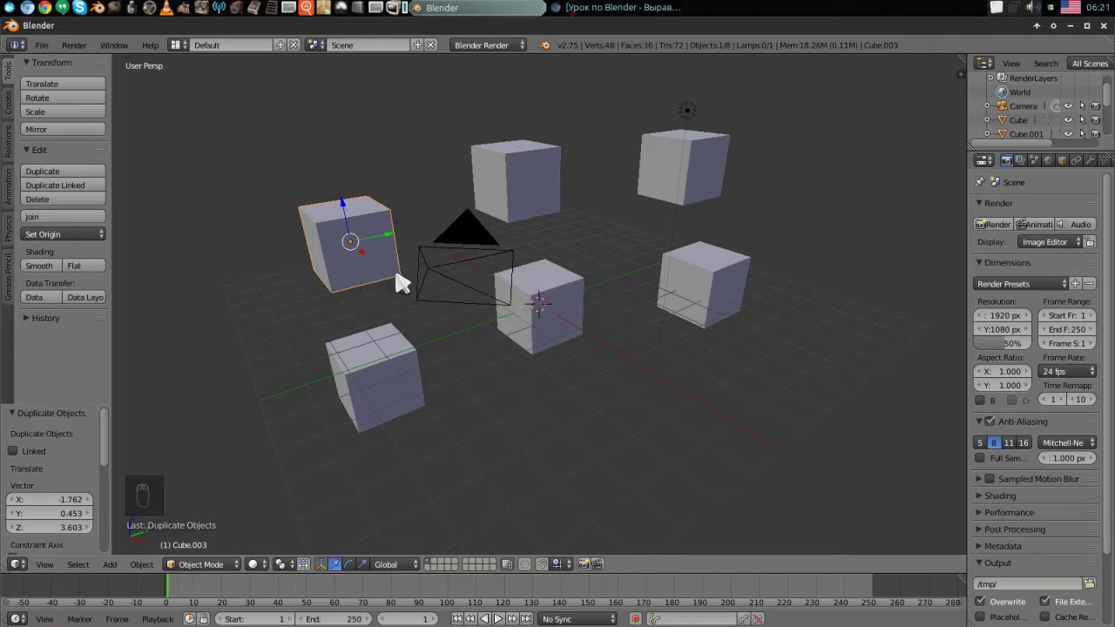
{"action": "key", "text": "m"}
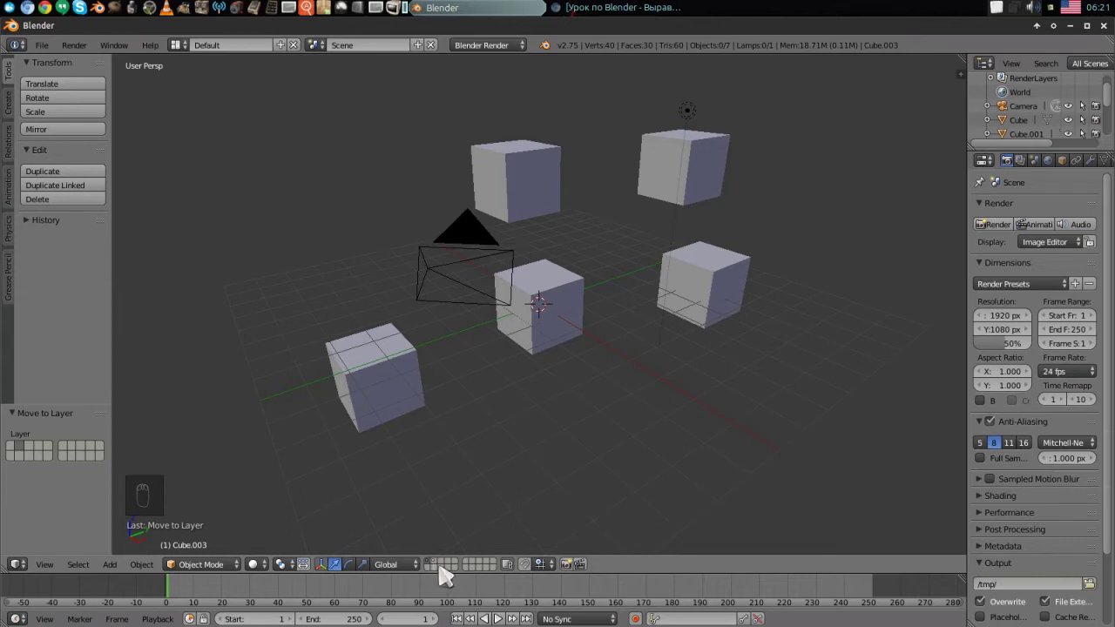
Step: Toggle the header layer buttons to view the cube's layer alone, then show all layers again
{"action": "left_click_drag", "start_coordinate": [441, 570], "coordinate": [441, 574]}
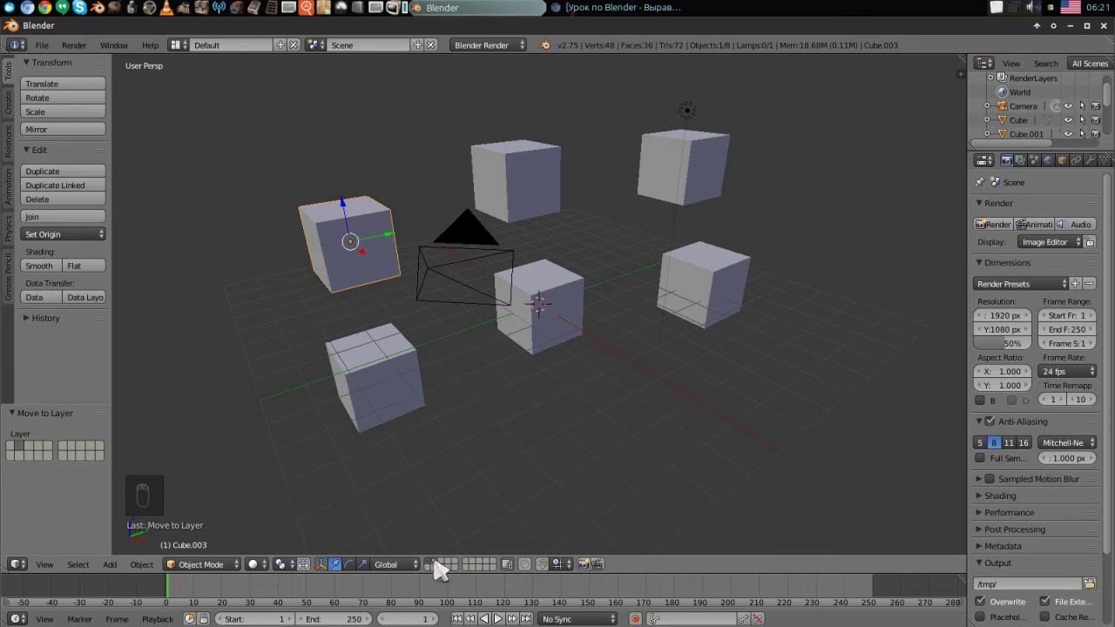
{"action": "left_click_drag", "start_coordinate": [434, 572], "coordinate": [466, 577]}
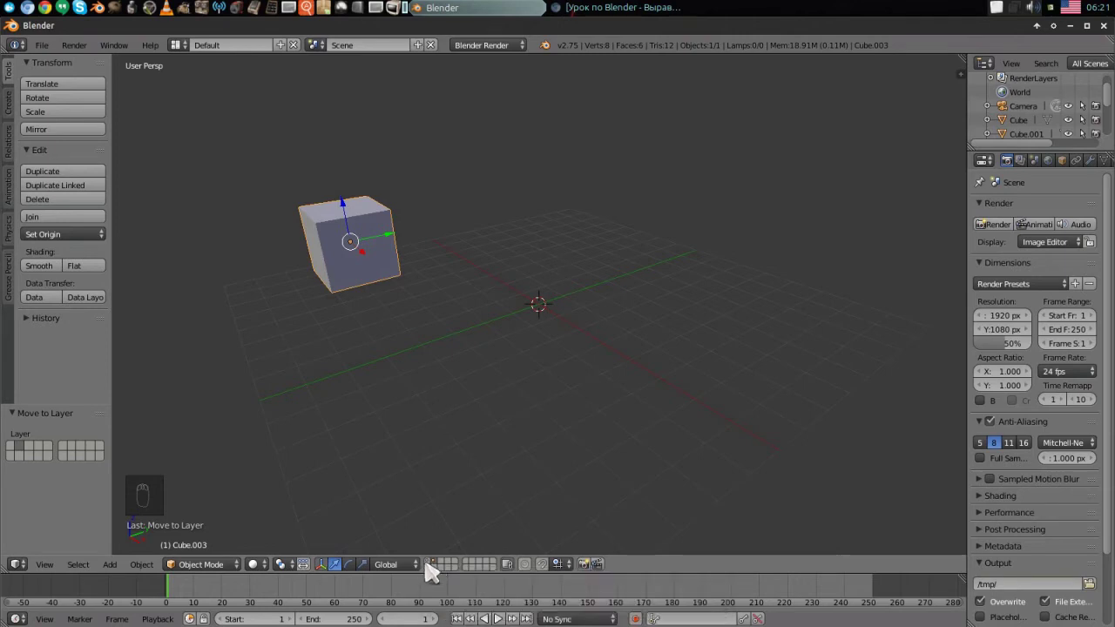
{"action": "left_click_drag", "start_coordinate": [436, 568], "coordinate": [544, 314]}
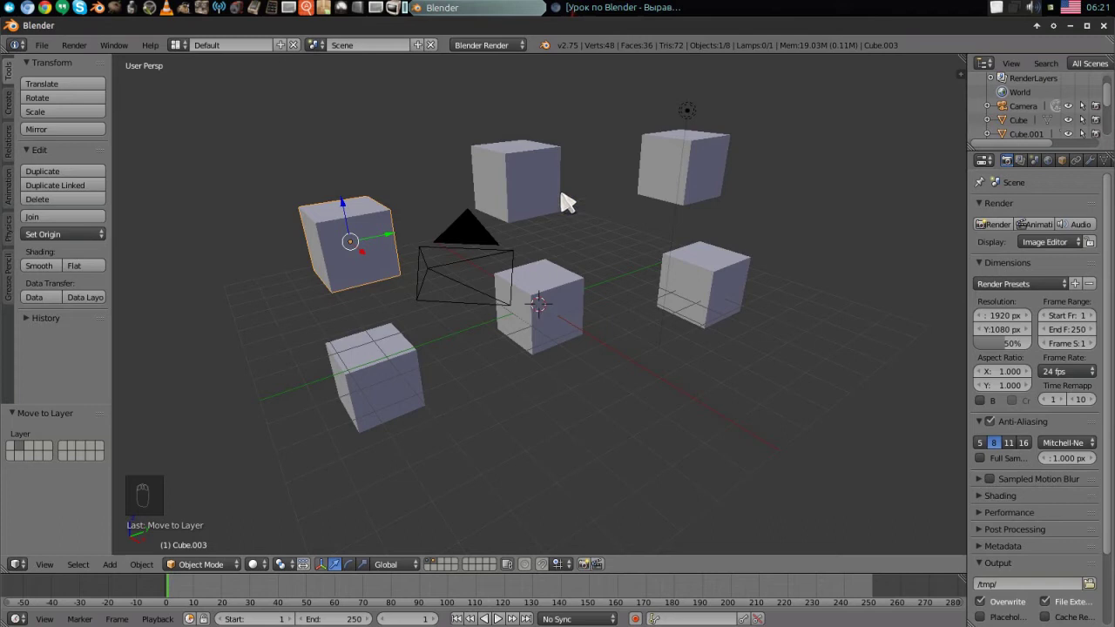
Step: Select the back cubes and send them to a separate layer shared with the left cube
{"action": "left_click_drag", "start_coordinate": [554, 159], "coordinate": [598, 224]}
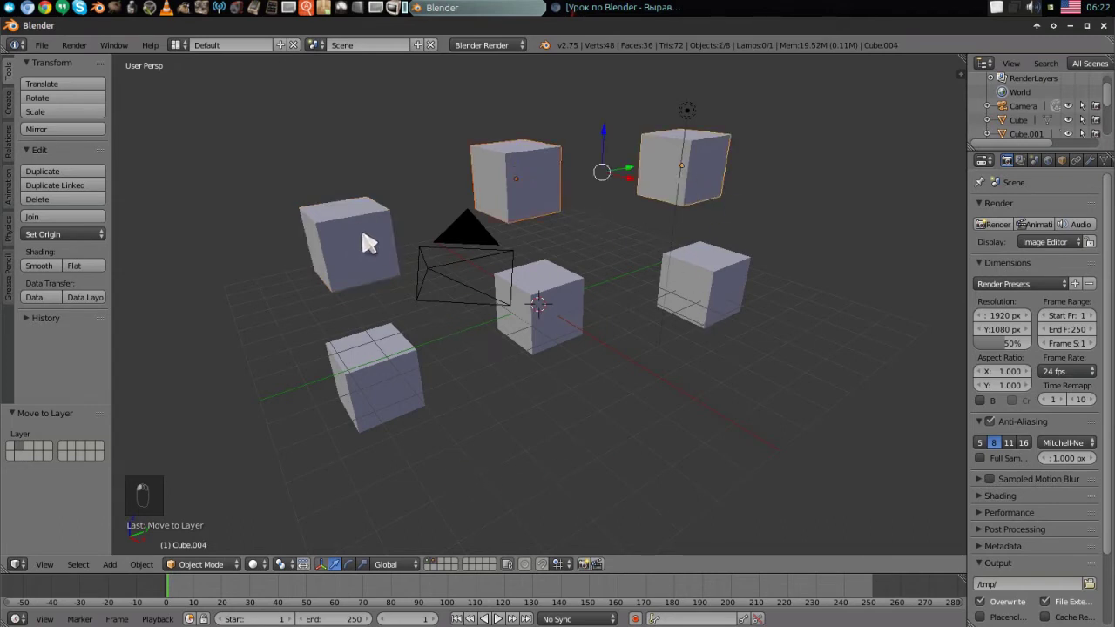
{"action": "key", "text": "m"}
{"action": "left_click_drag", "start_coordinate": [623, 242], "coordinate": [707, 328]}
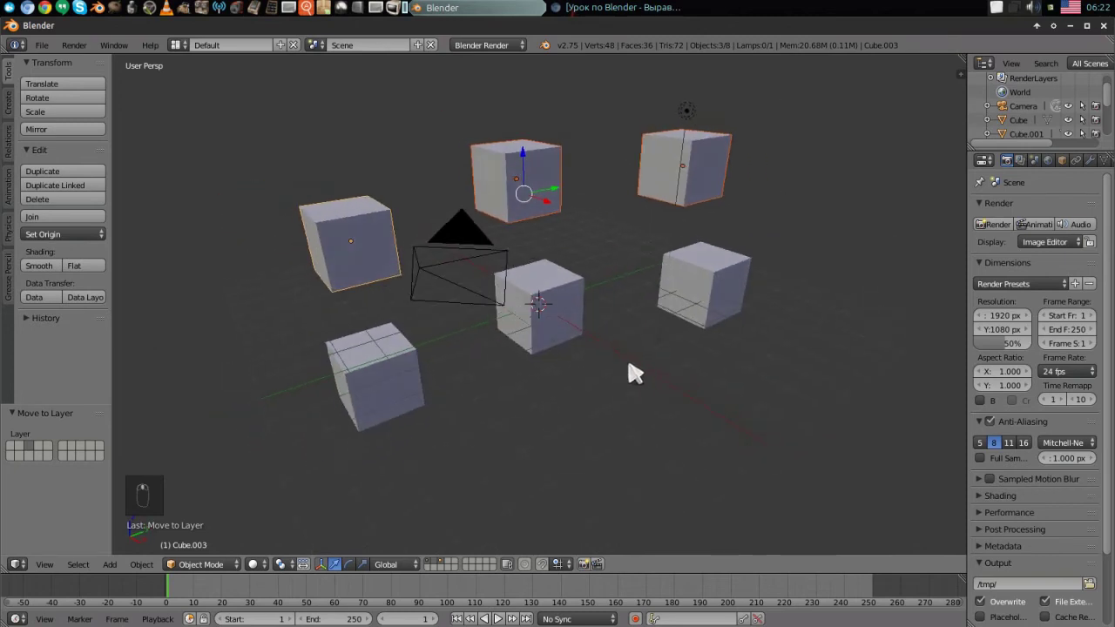
Step: Add a single-bone armature, extrude and subdivide it into a four-bone chain
{"action": "key", "text": "shift+a"}
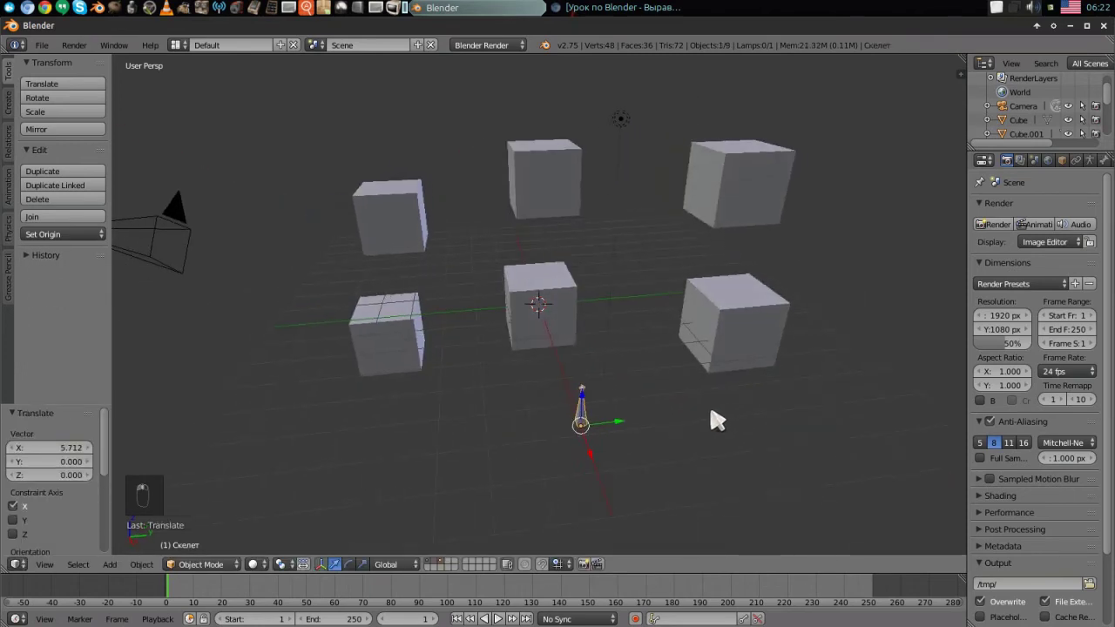
{"action": "key", "text": "Tab"}
{"action": "key", "text": "e"}
{"action": "key", "text": "e"}
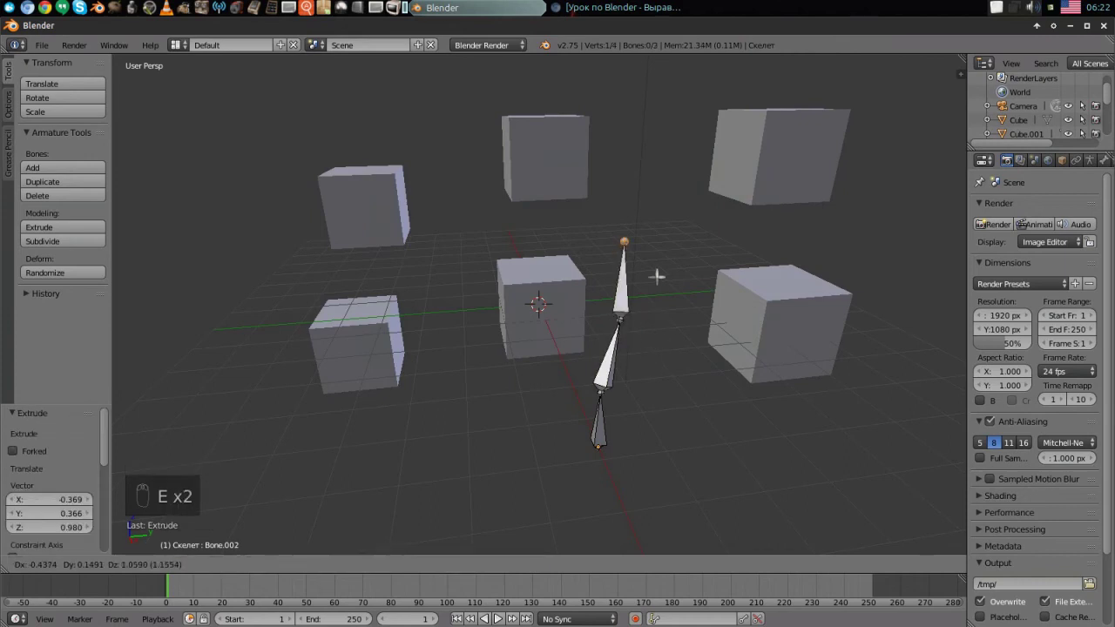
{"action": "key", "text": "w"}
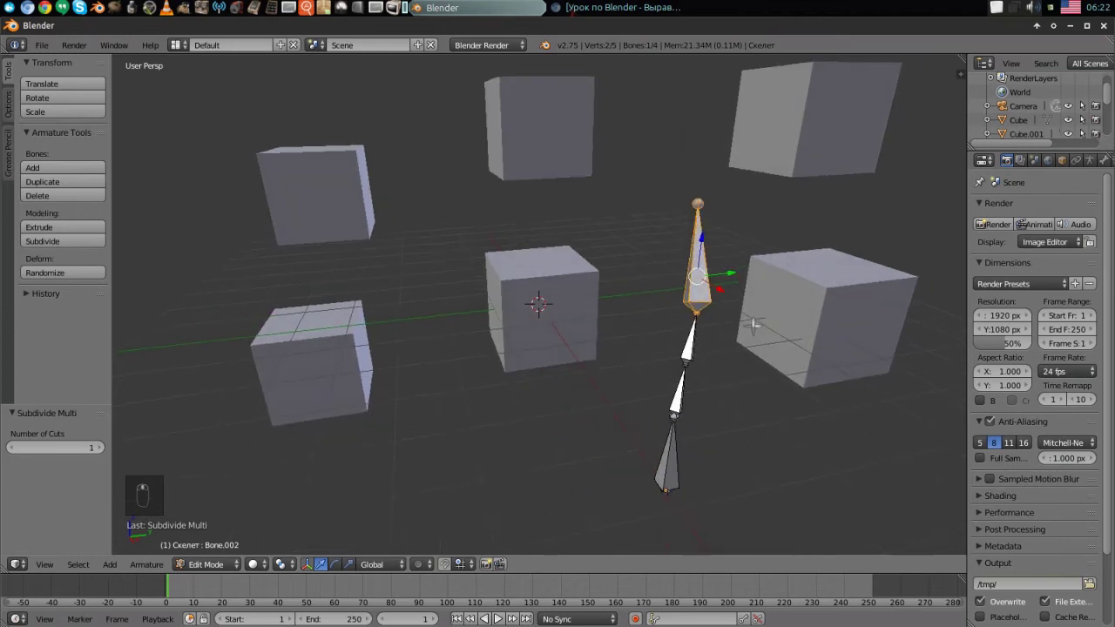
{"action": "key", "text": "Tab"}
Step: Move the finished armature to its own scene layer, leaving only cubes visible
{"action": "key", "text": "m"}
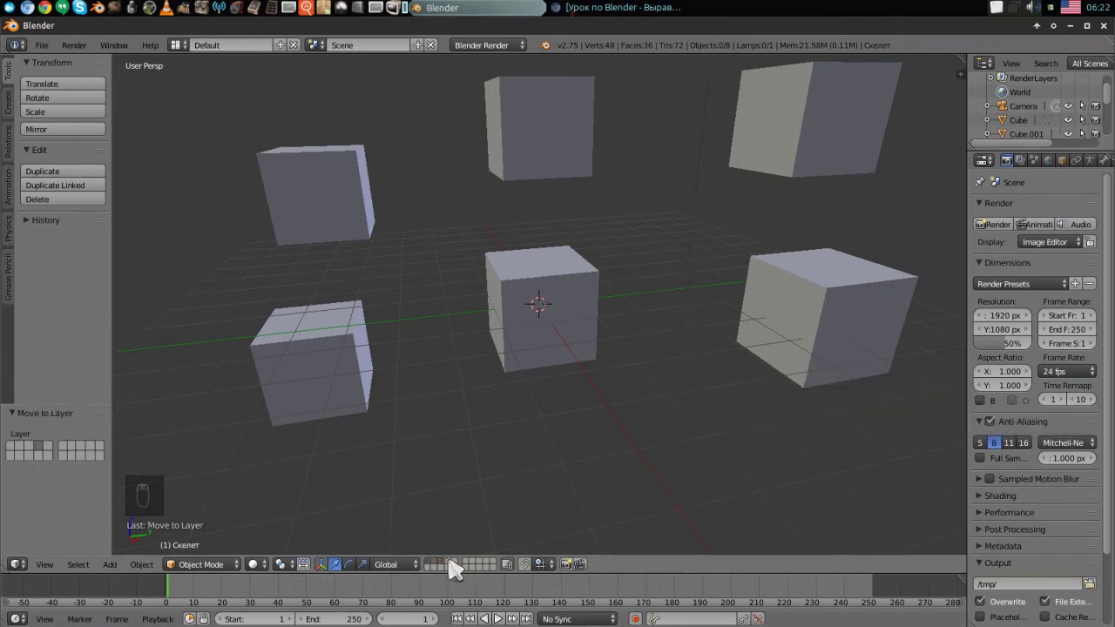
Step: Show only the armature's layer and enter Edit Mode on its bones
{"action": "left_click_drag", "start_coordinate": [455, 569], "coordinate": [861, 287]}
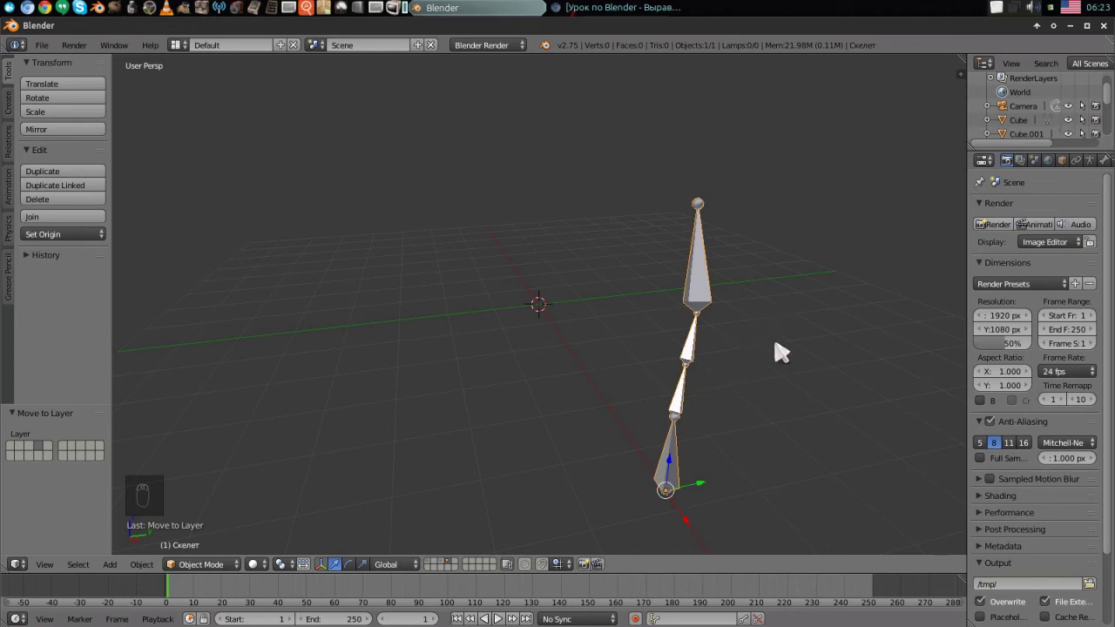
{"action": "key", "text": "Tab"}
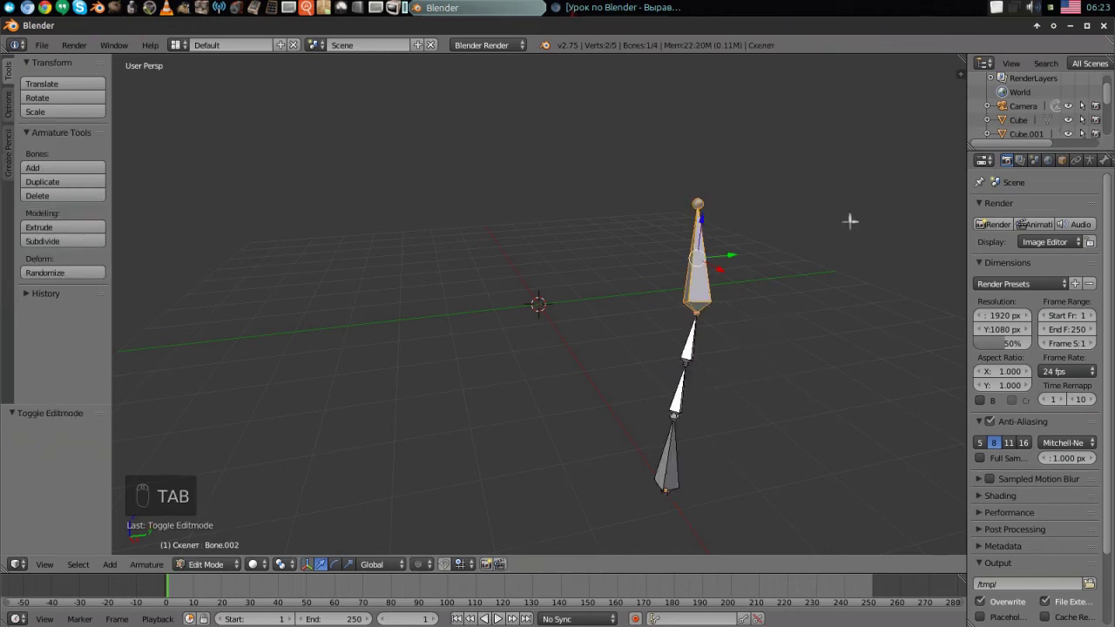
Step: Select the top bone and bring up its bone-layer choices with M
{"action": "left_click_drag", "start_coordinate": [1099, 172], "coordinate": [1028, 335]}
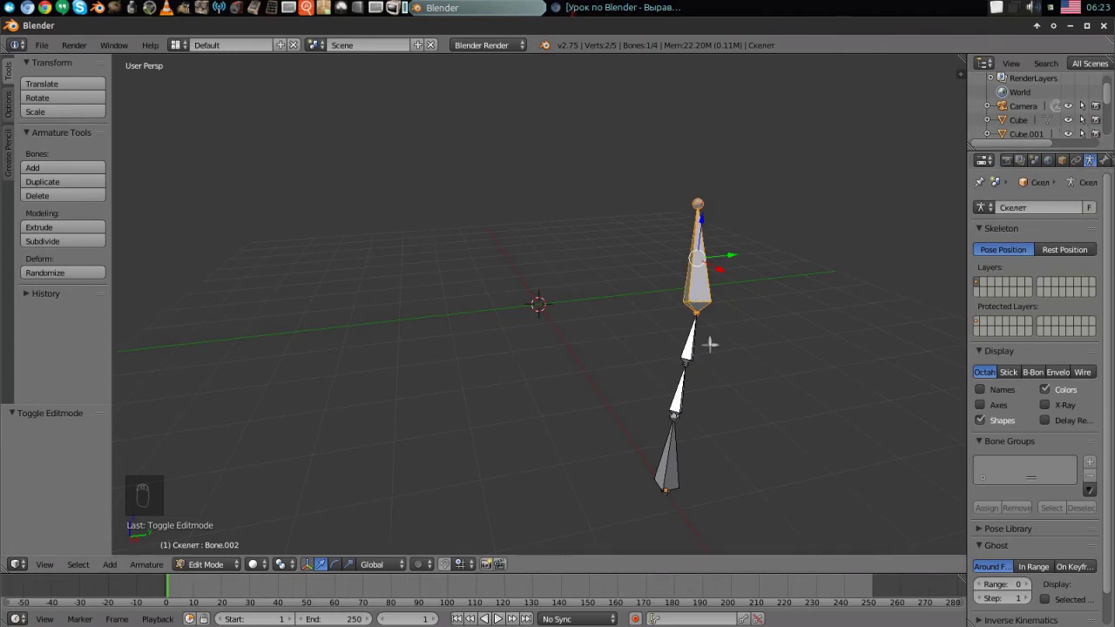
{"action": "key", "text": "m"}
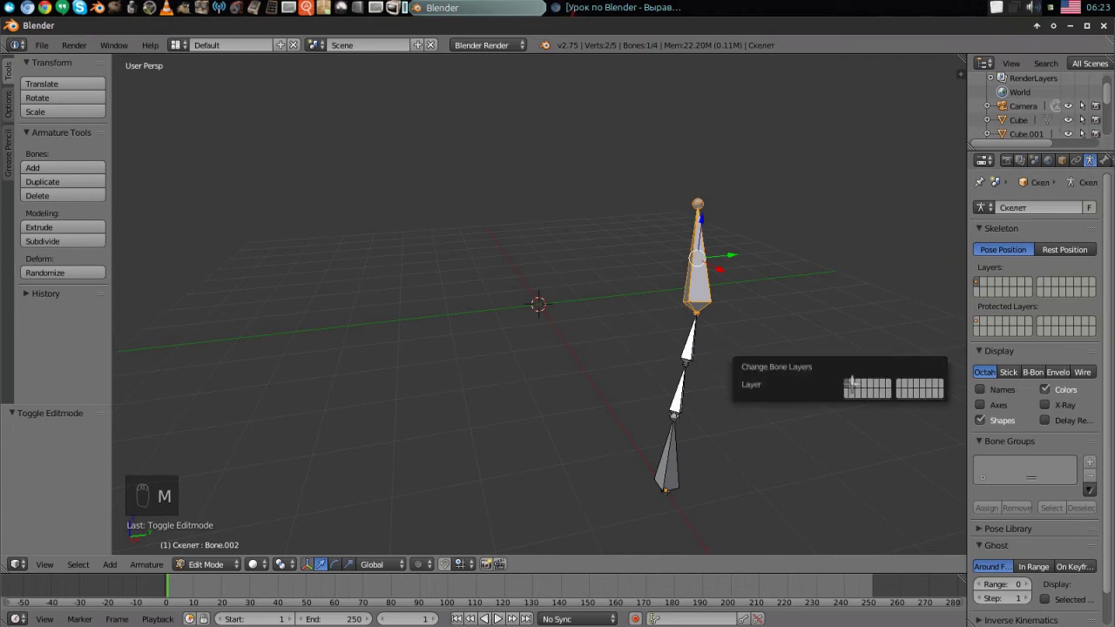
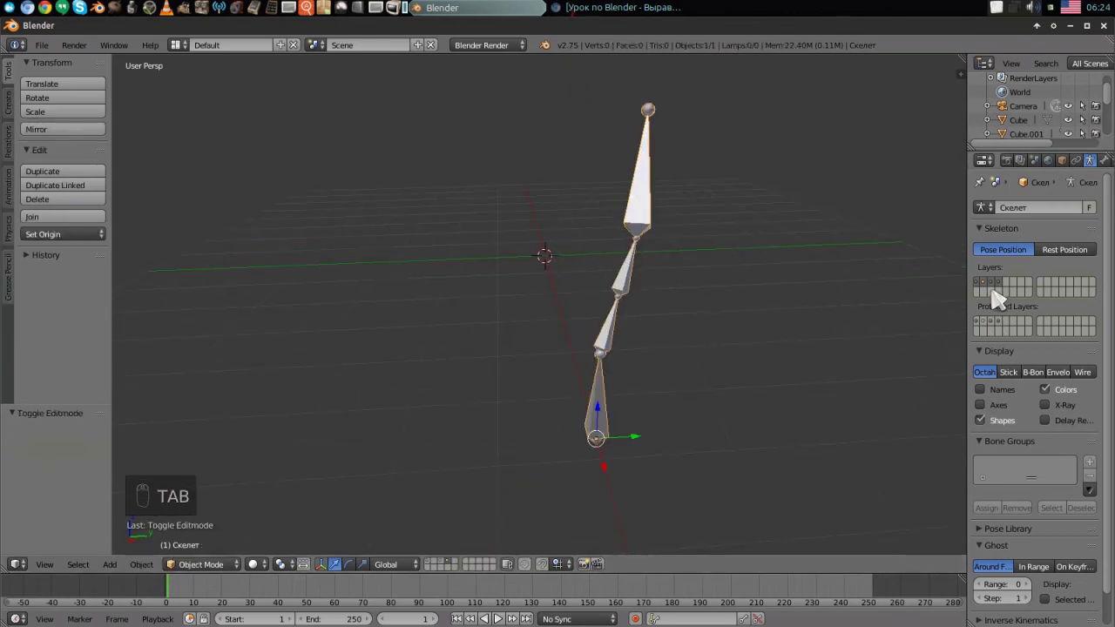
{"action": "left_click", "coordinate": [638, 215]}
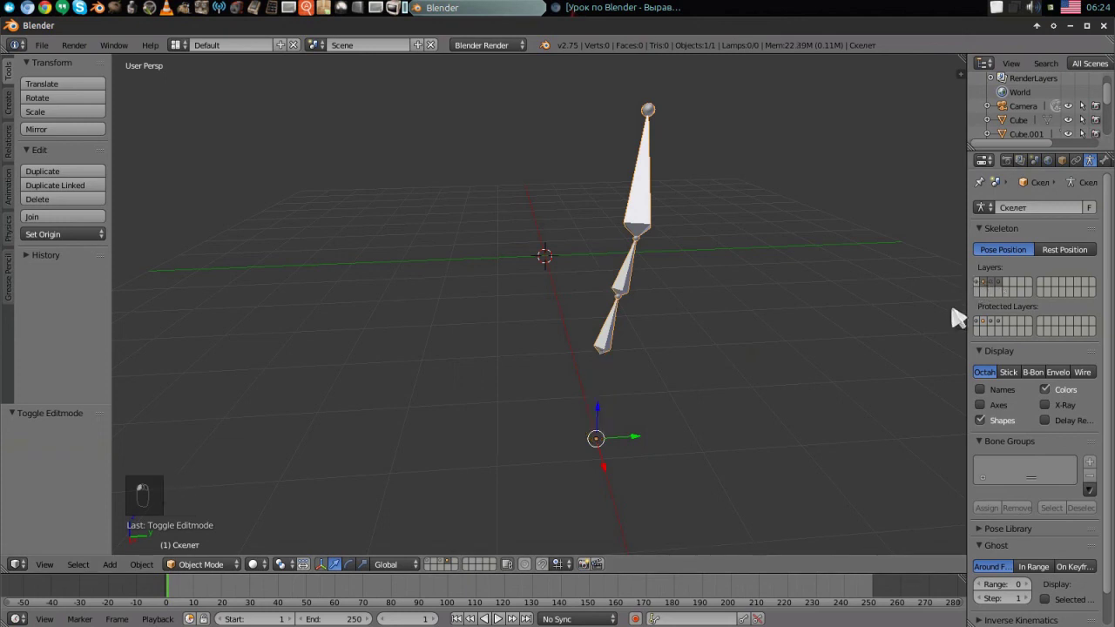
{"action": "left_click", "coordinate": [638, 215]}
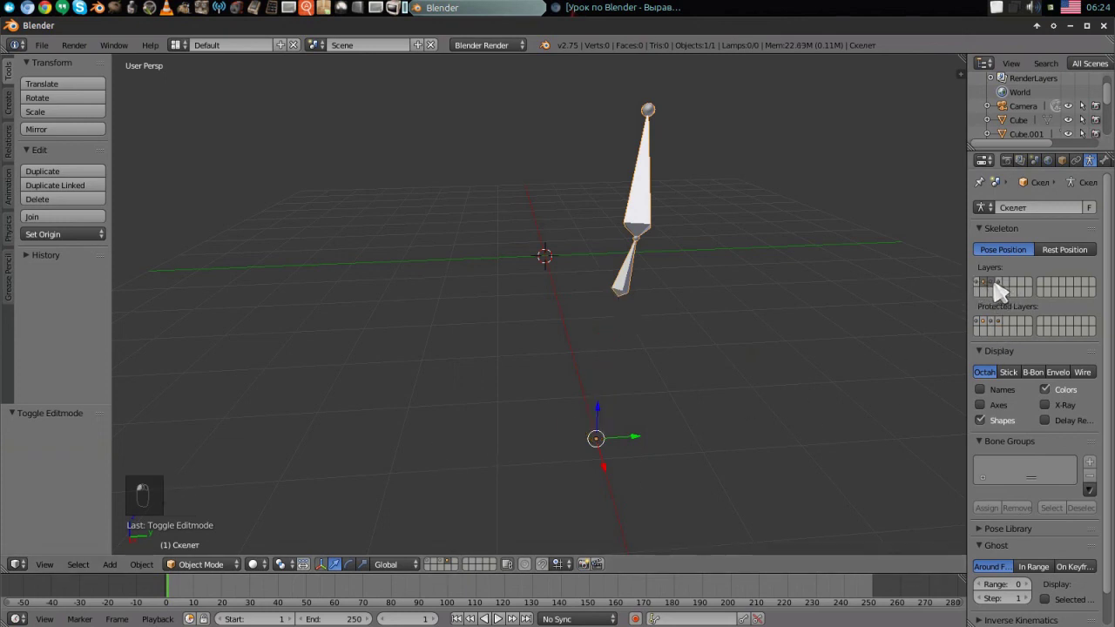